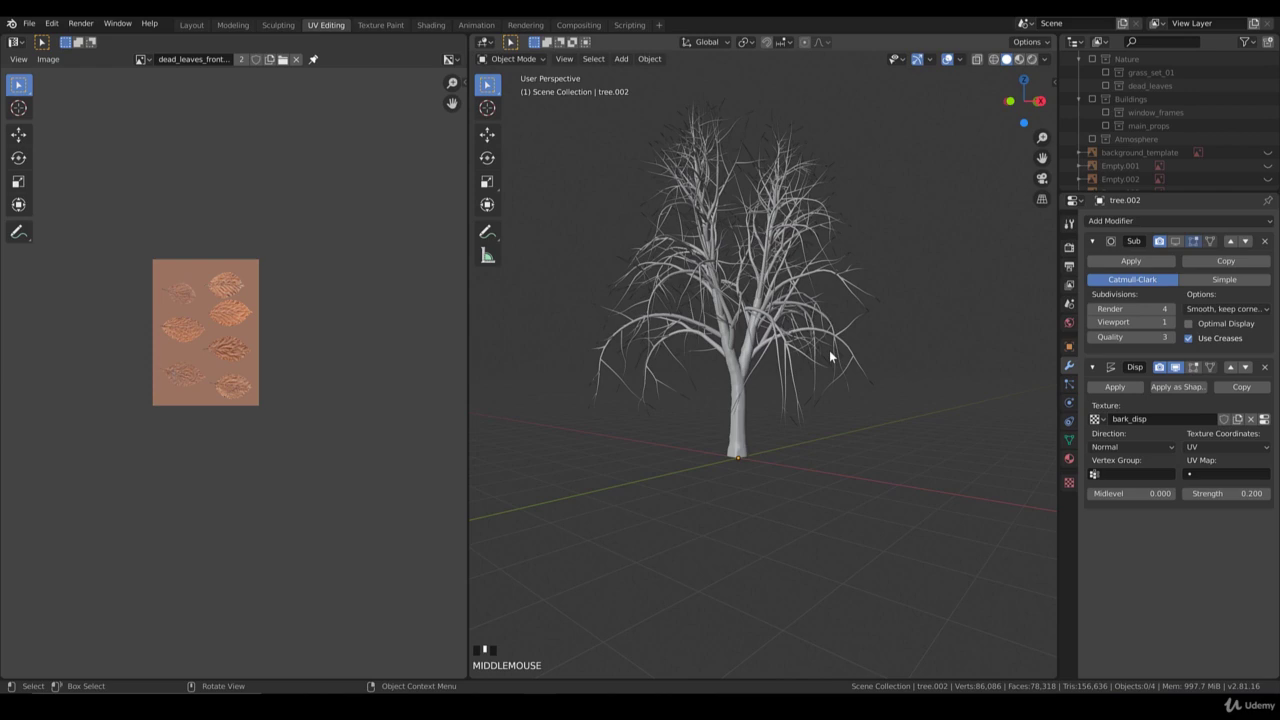
Step: Preview the tree with its bark material and orbit around it from several angles
key(z)
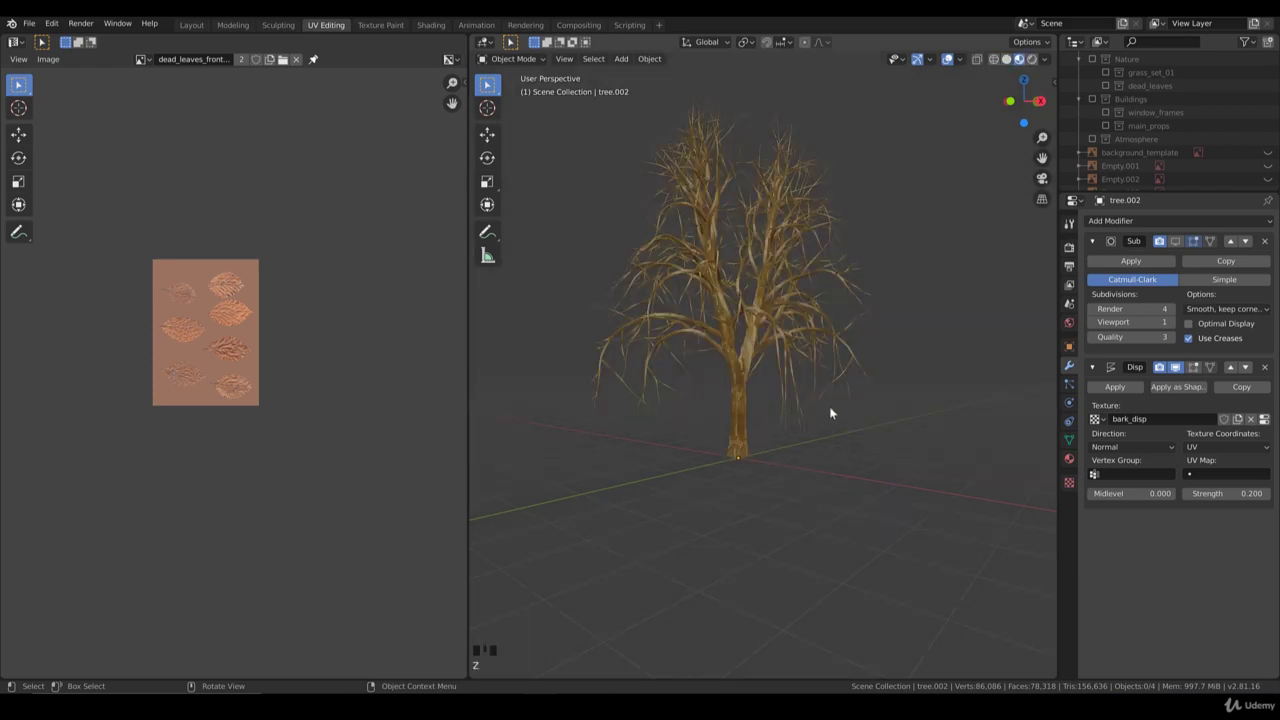
middle_click(832, 411)
scroll(up, 3)
middle_click(746, 440)
scroll(up, 3)
scroll(down, 3)
drag(716, 491, 810, 350)
scroll(down, 3)
drag(712, 377, 808, 383)
scroll(down, 3)
scroll(down, 3)
scroll(up, 3)
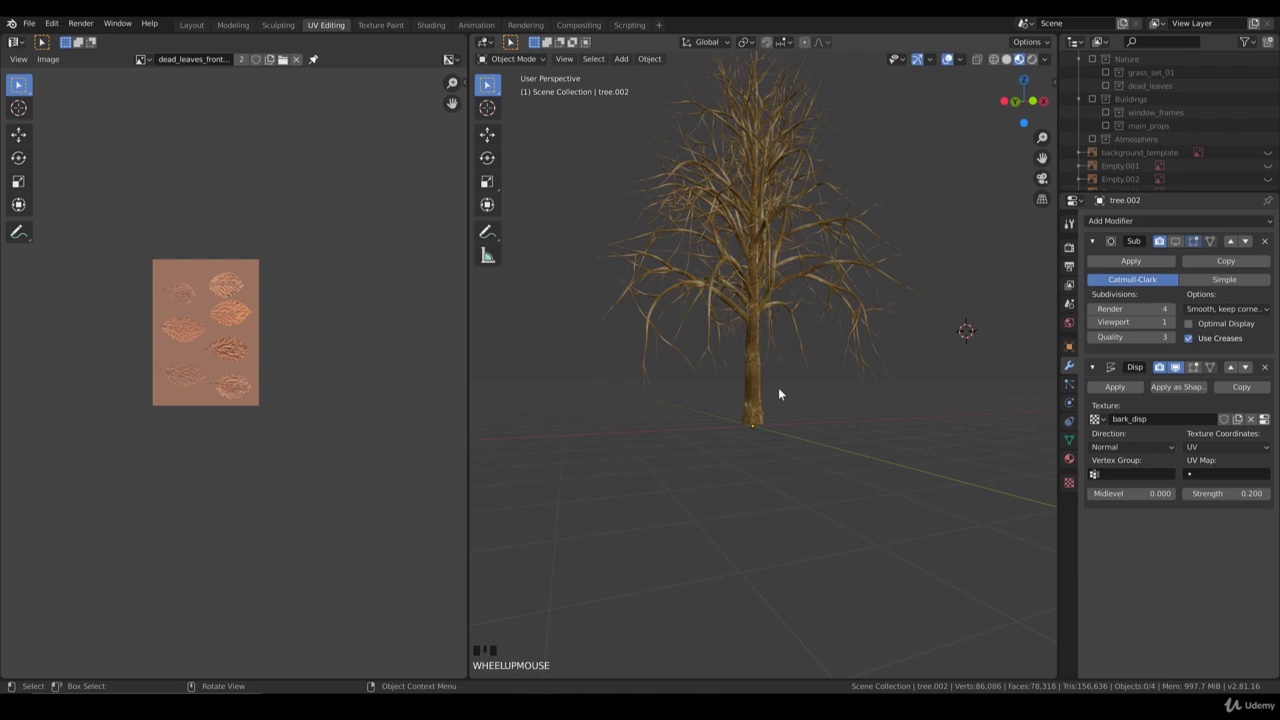
middle_click(838, 409)
scroll(up, 3)
drag(821, 357, 929, 320)
Step: Return to solid shading, keep orbiting the tree, then view it straight from the front
key(z)
scroll(down, 3)
drag(827, 275, 819, 276)
scroll(down, 3)
drag(834, 290, 812, 305)
scroll(up, 3)
scroll(up, 3)
drag(789, 347, 740, 305)
scroll(down, 3)
key(KP_1)
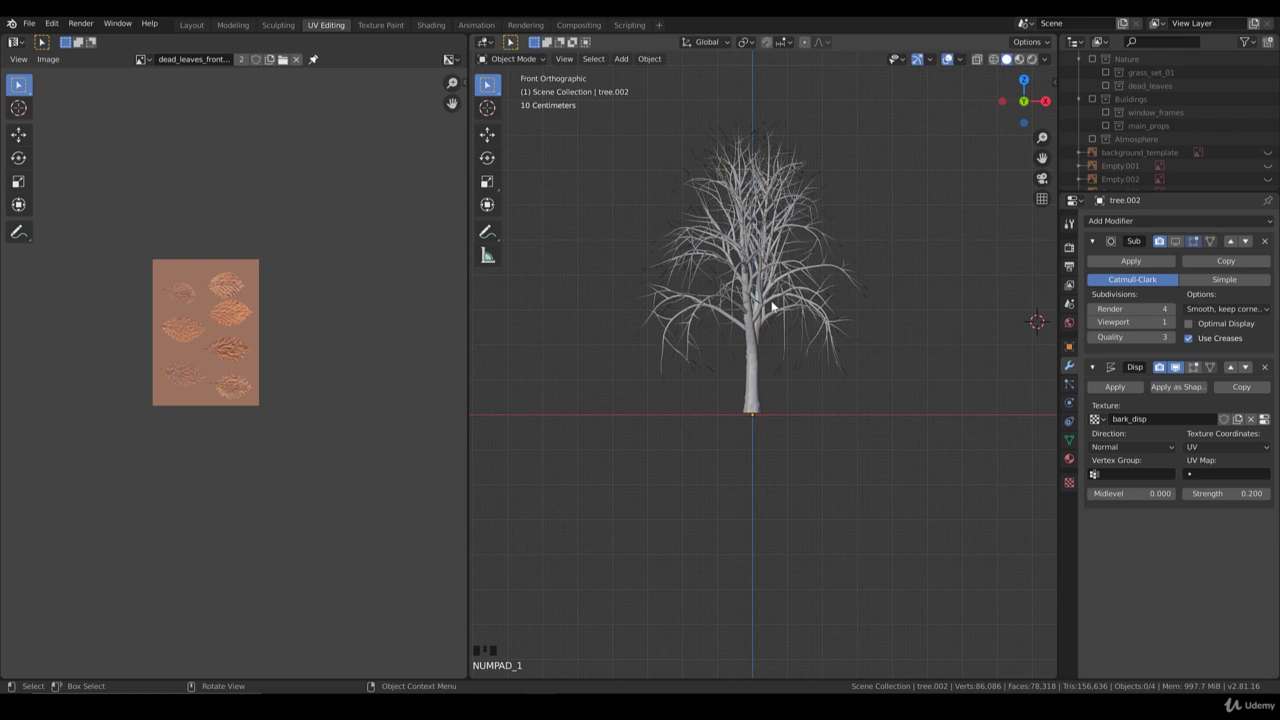
Step: Make the object named tree the active selection in the viewport
click(774, 314)
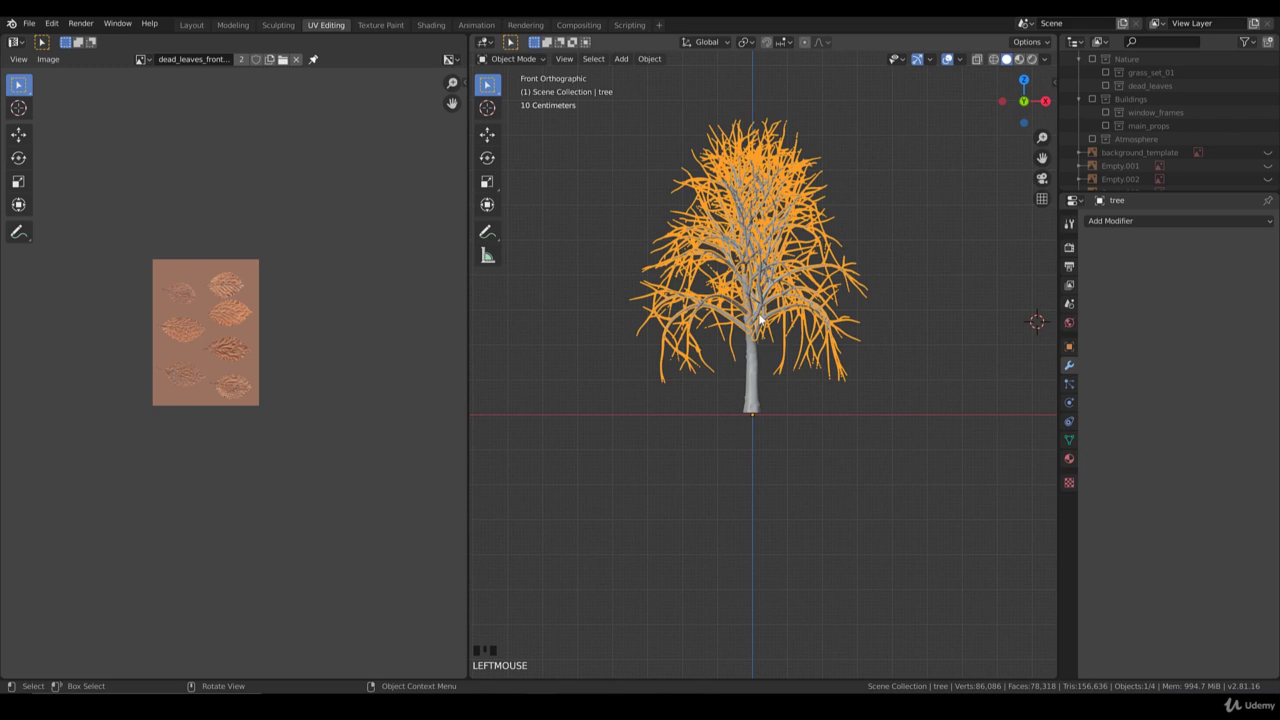
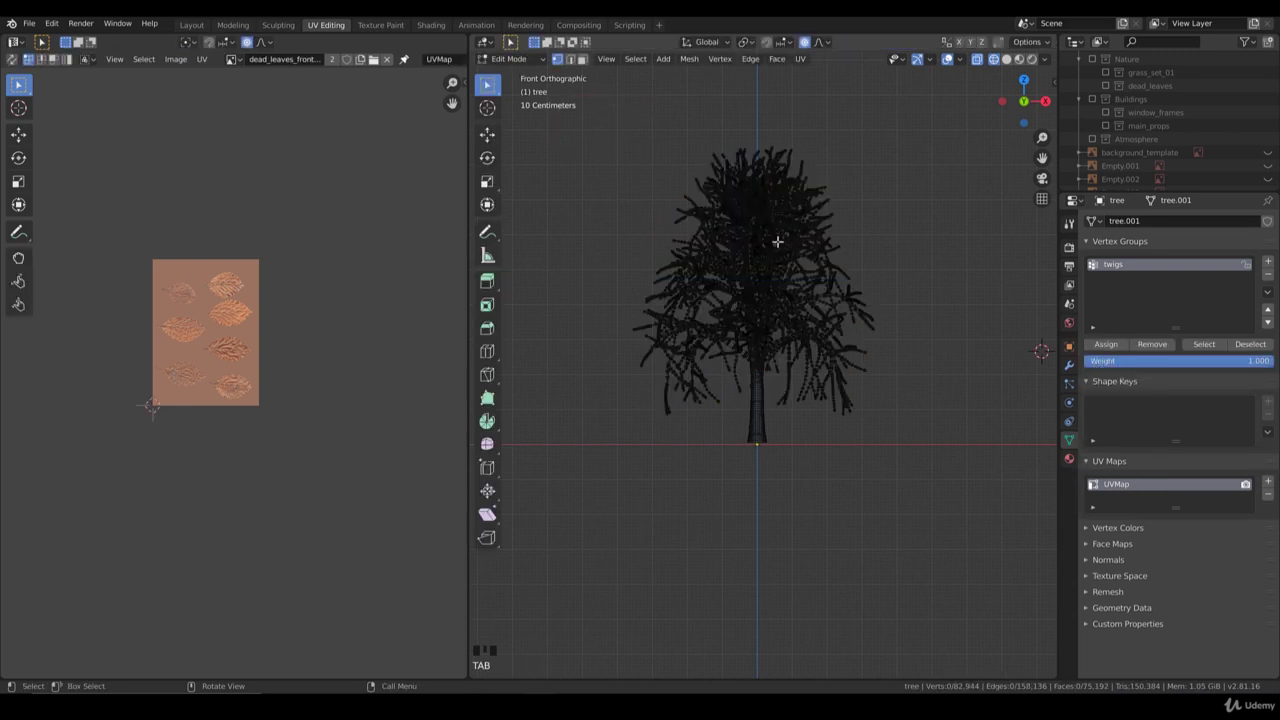
Step: In Edit Mode, circle-select the outer twig vertices from multiple angles, leaving the trunk unselected
key(Tab)
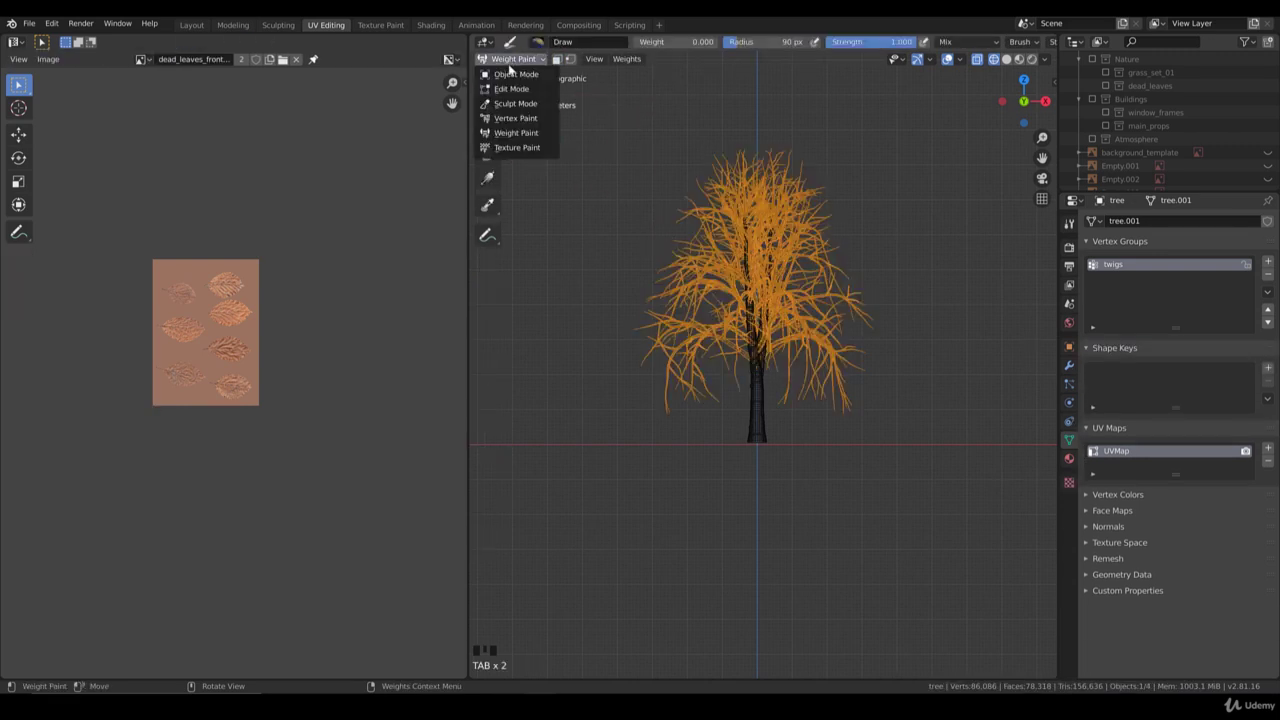
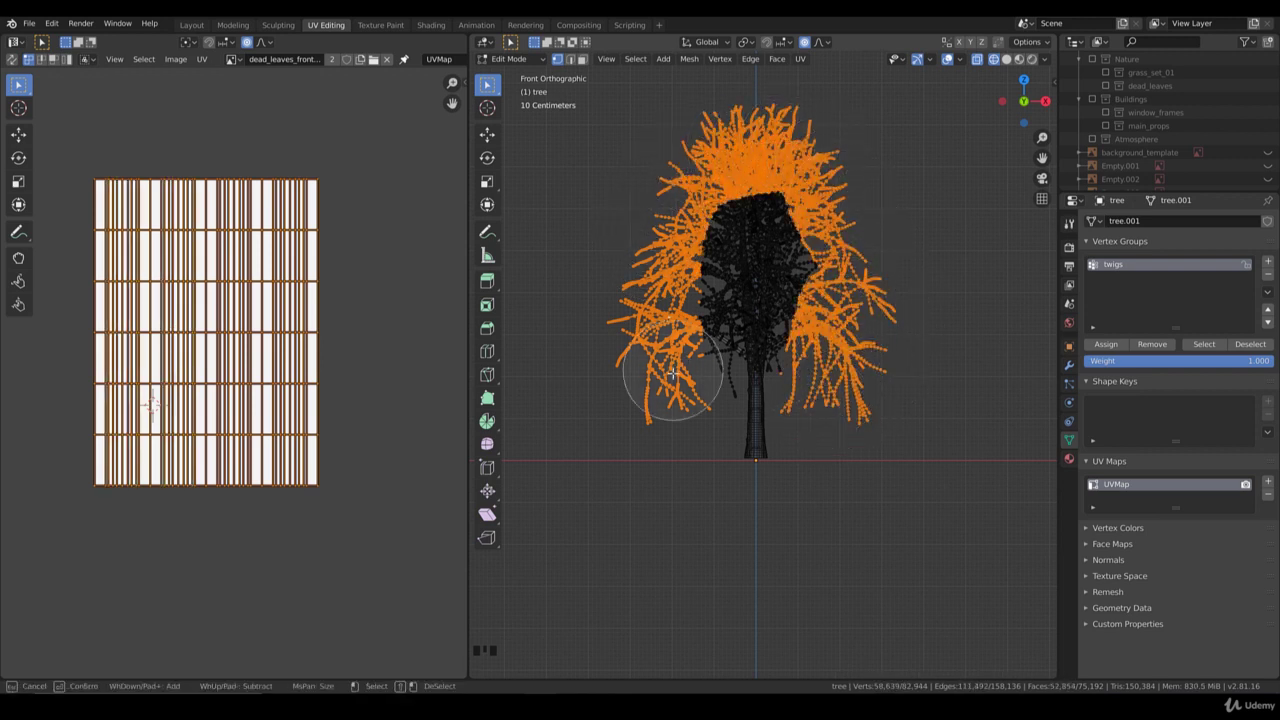
key(c)
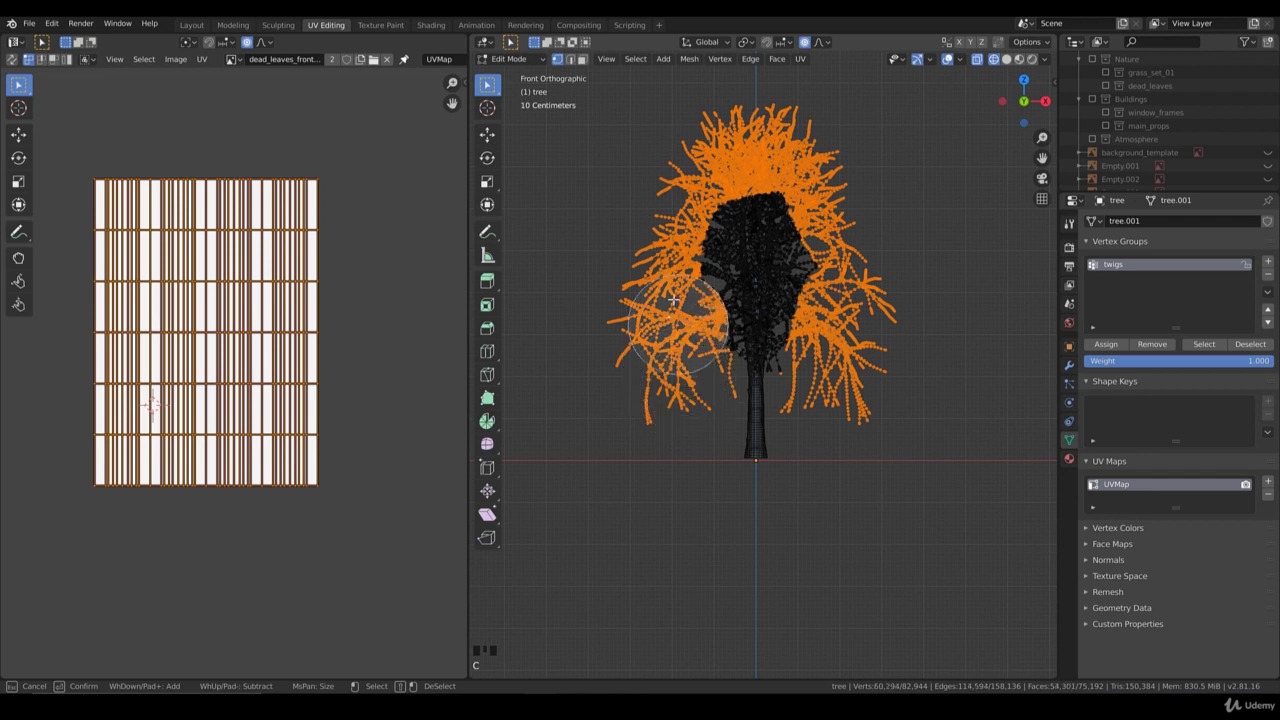
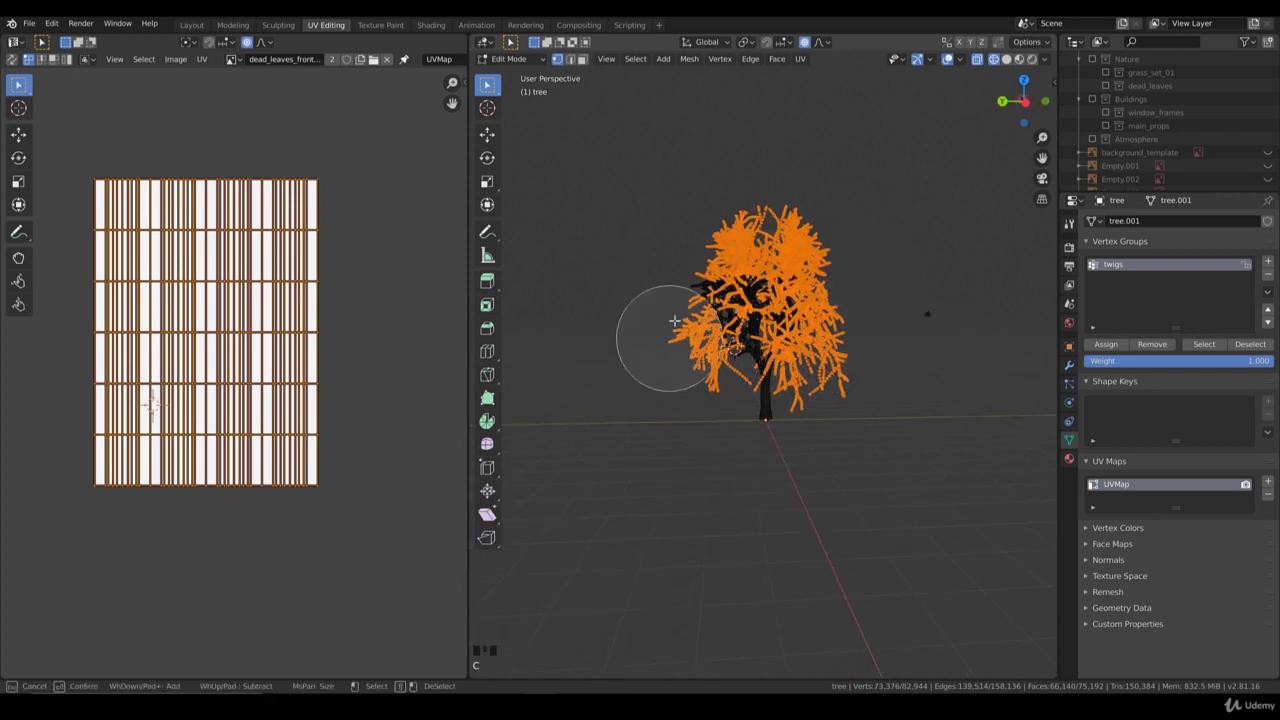
scroll(up, 3)
key(c)
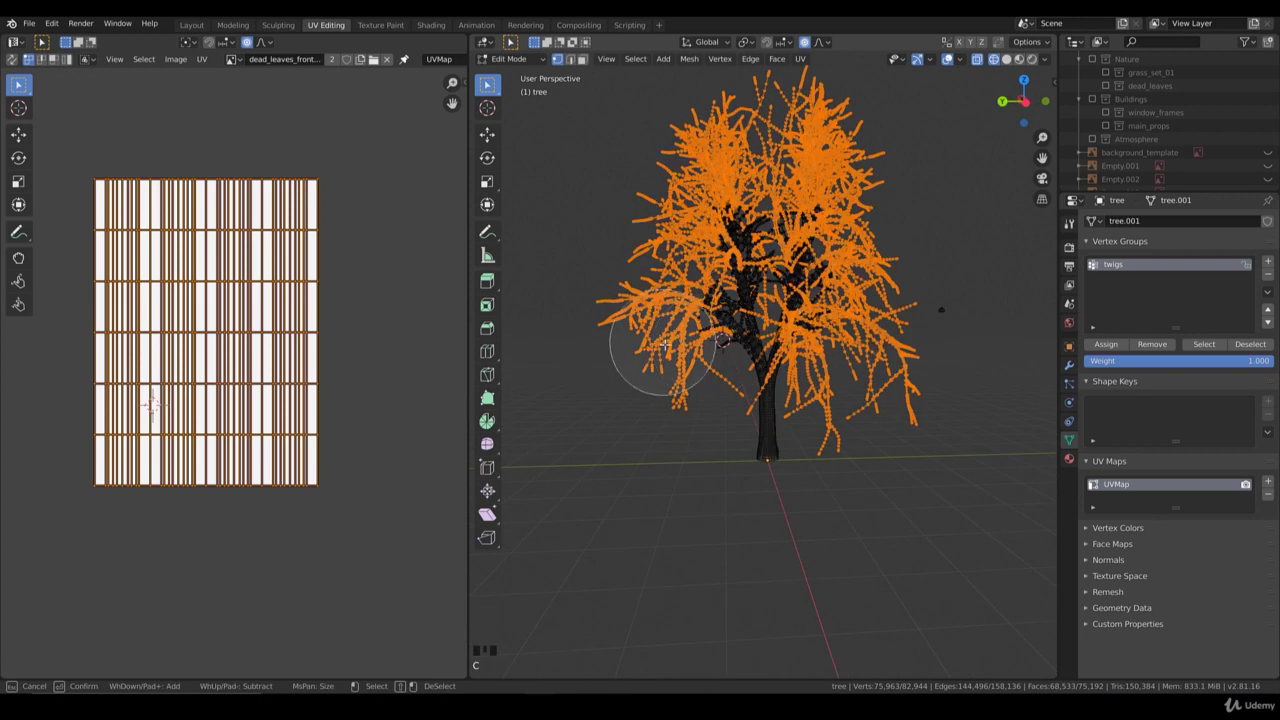
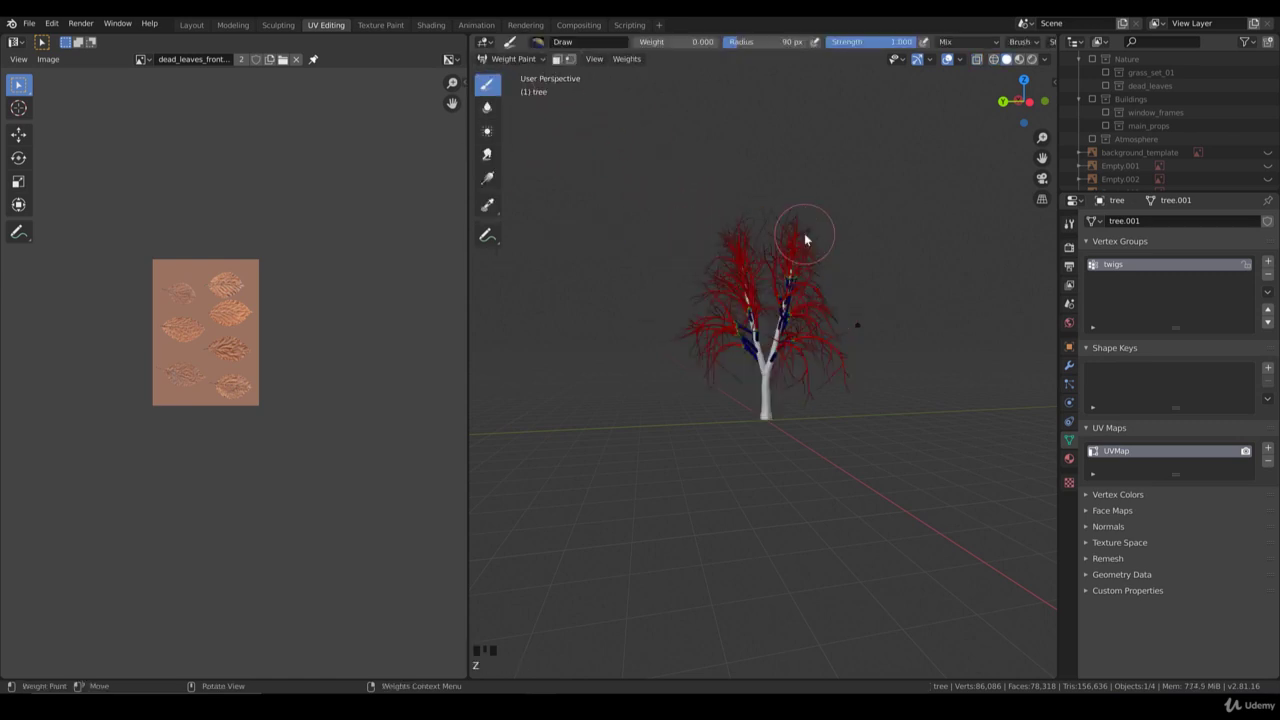
Step: Check the fully weighted twigs in Weight Paint, then return the tree to Object Mode
scroll(up, 3)
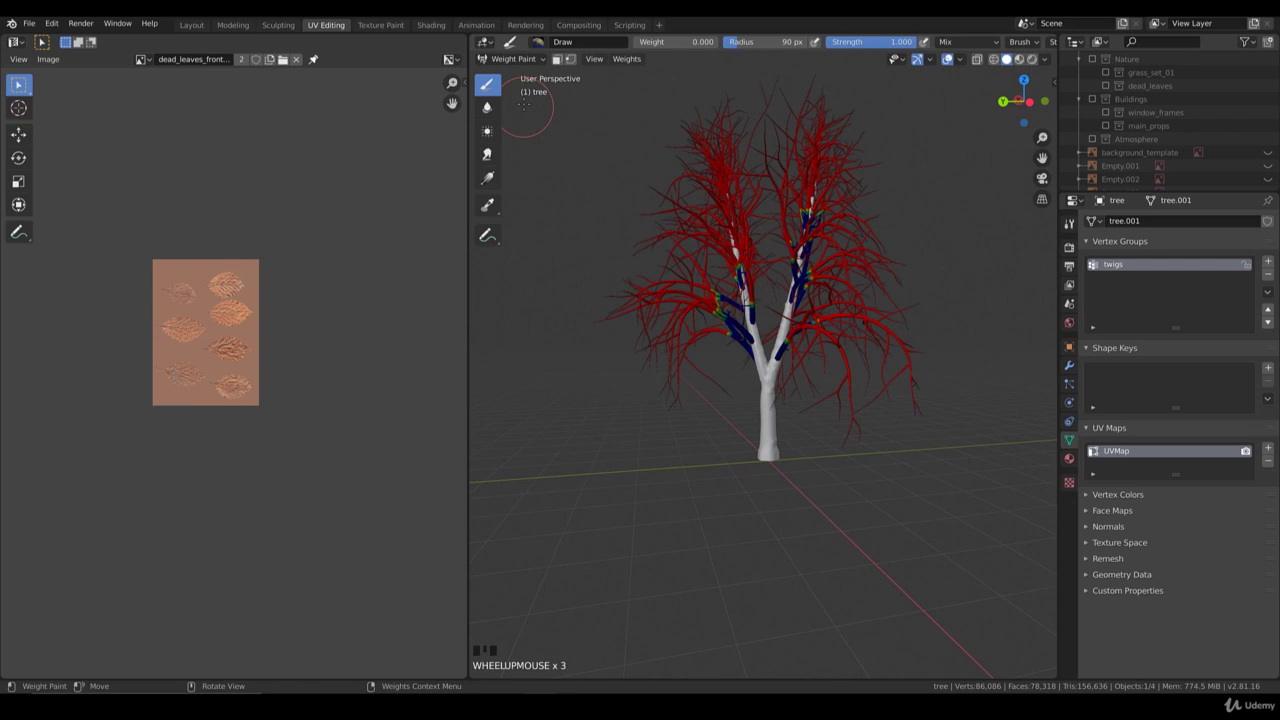
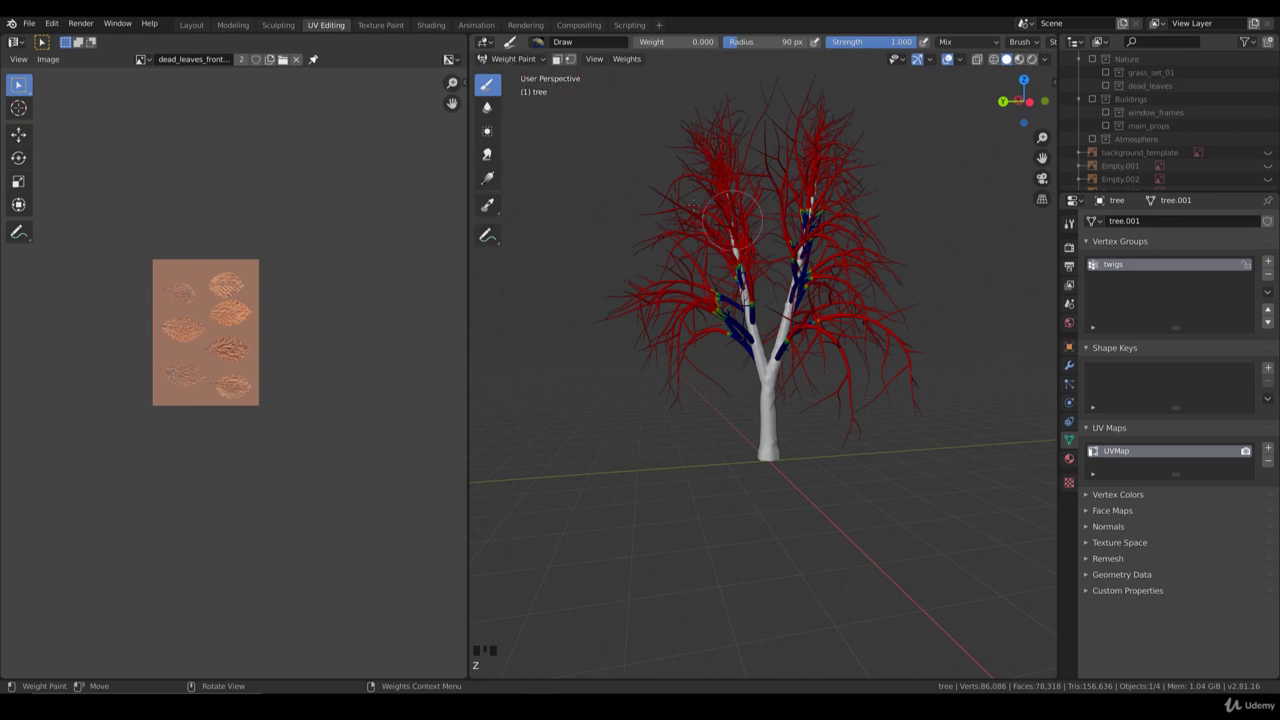
key(Tab)
key(Tab)
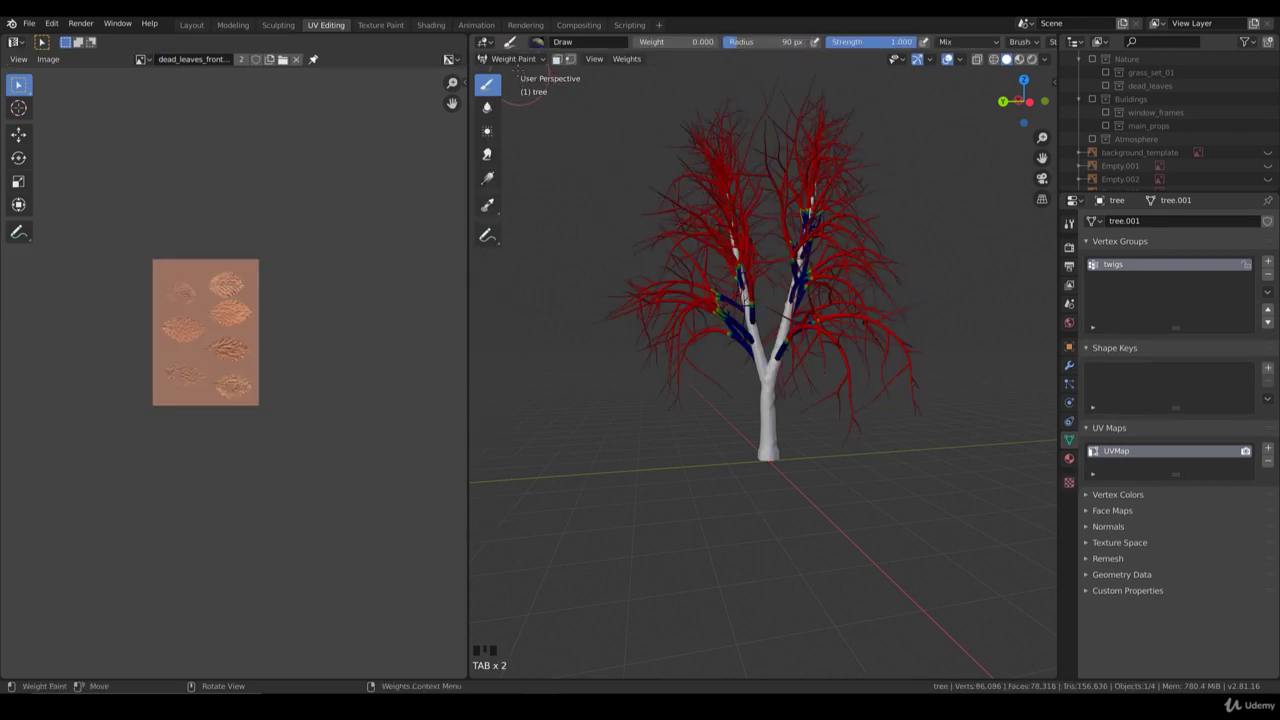